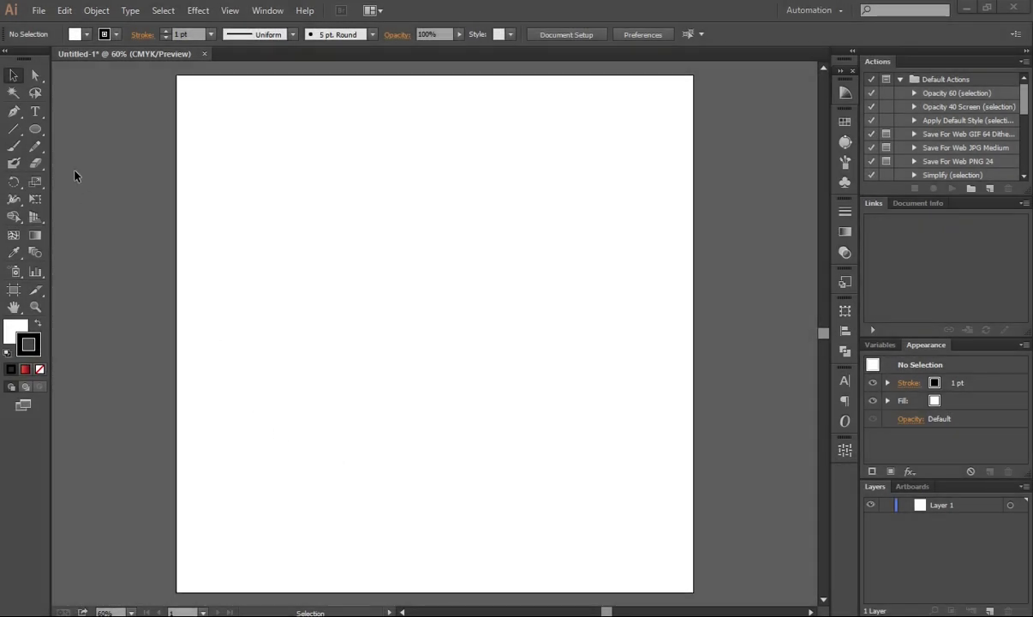
# Draw a large circle in the upper-left area using the Ellipse Tool with Shift held.
pyautogui.moveTo(47, 139); pyautogui.dragTo(94, 168)
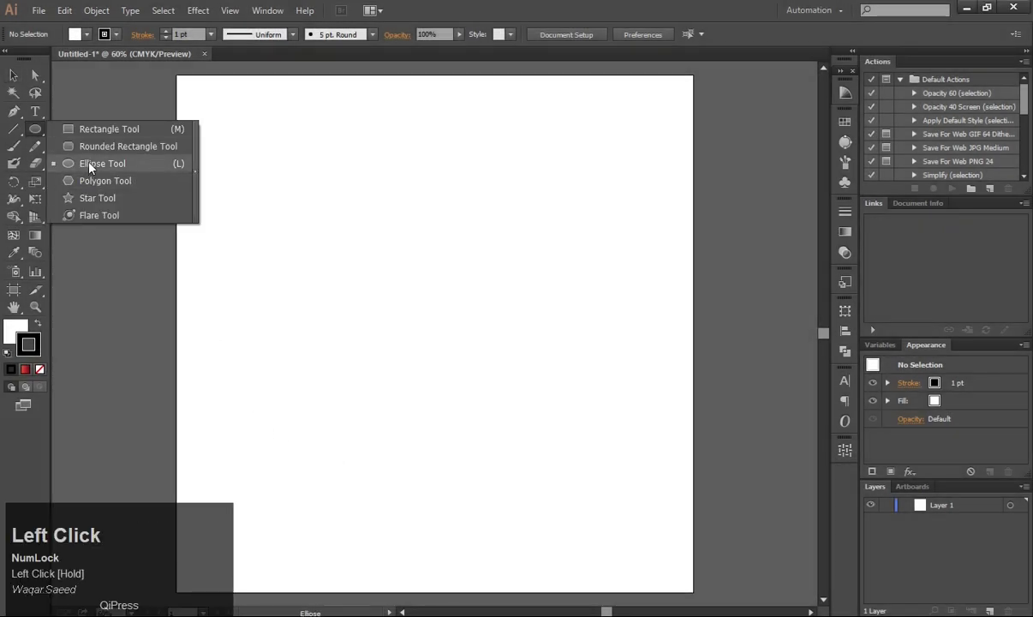
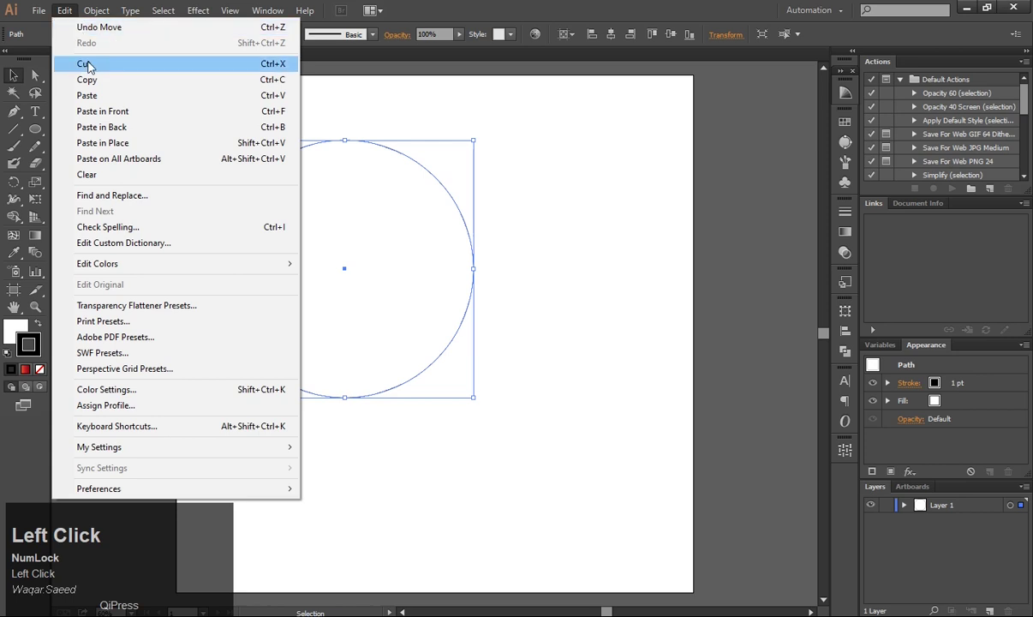
# Duplicate the circle, shift the copy right to overlap, and select both circles.
pyautogui.click(95, 76)
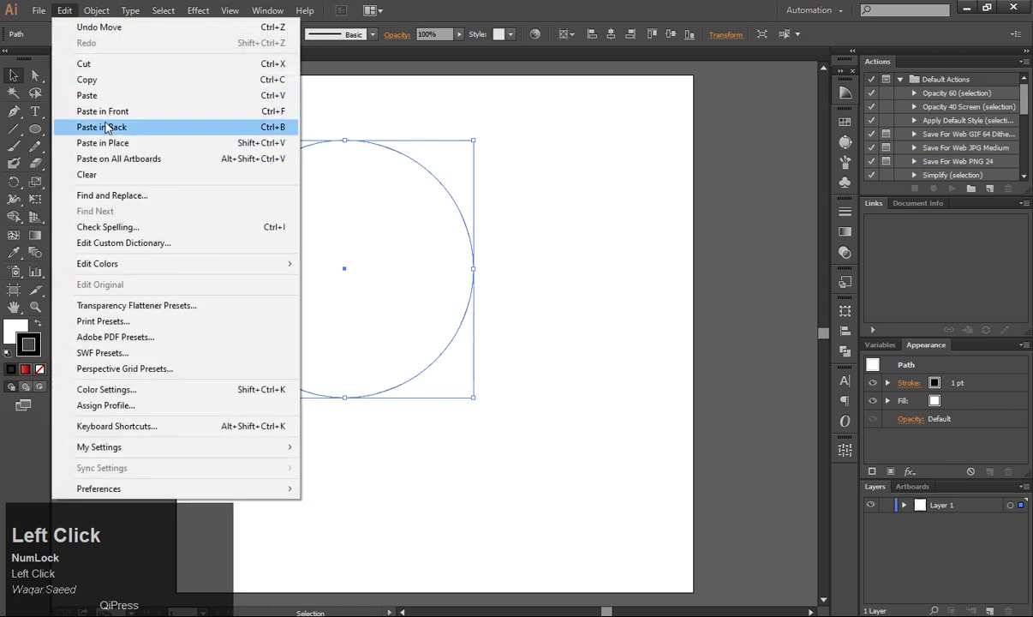
pyautogui.moveTo(112, 119); pyautogui.dragTo(847, 360)
pyautogui.moveTo(390, 297); pyautogui.dragTo(452, 304)
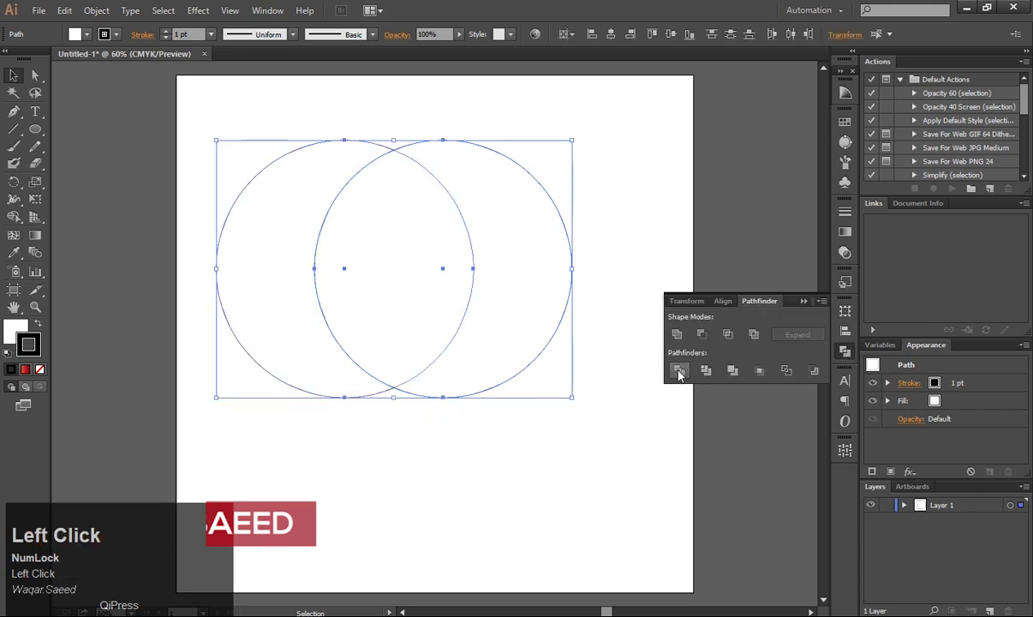
# Divide the two overlapping circles into separate pieces with Pathfinder.
pyautogui.click(683, 376)
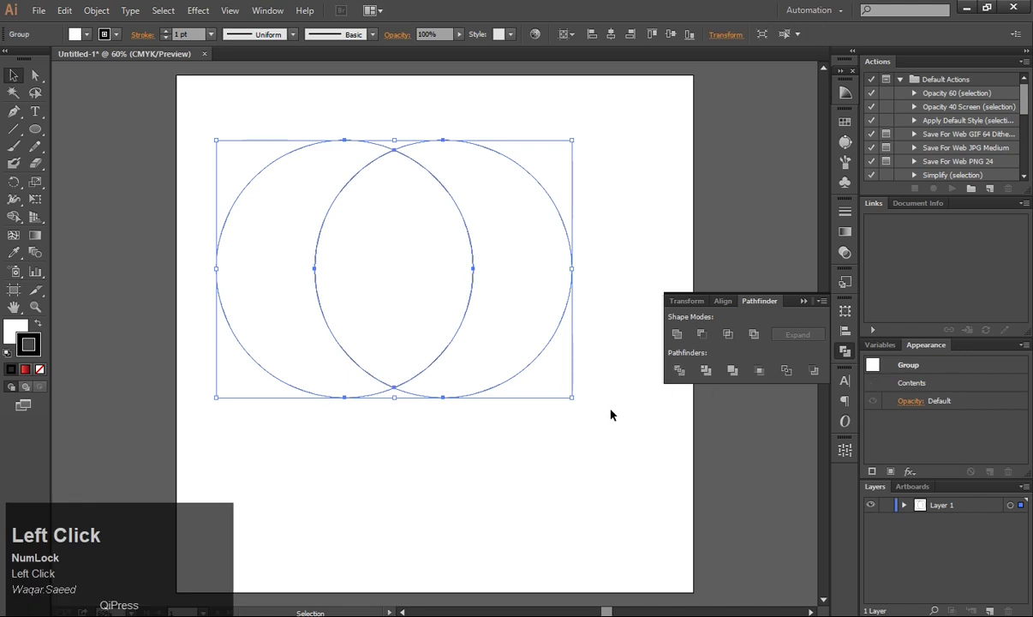
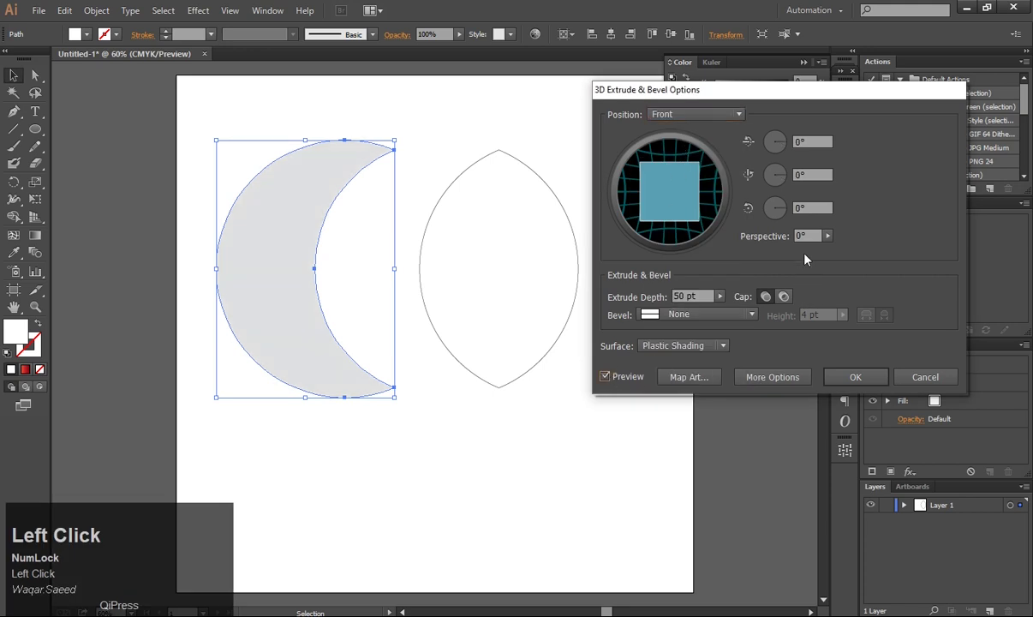
# Apply Extrude & Bevel to the crescent with Perspective raised to 160°.
pyautogui.moveTo(828, 244); pyautogui.dragTo(808, 68)
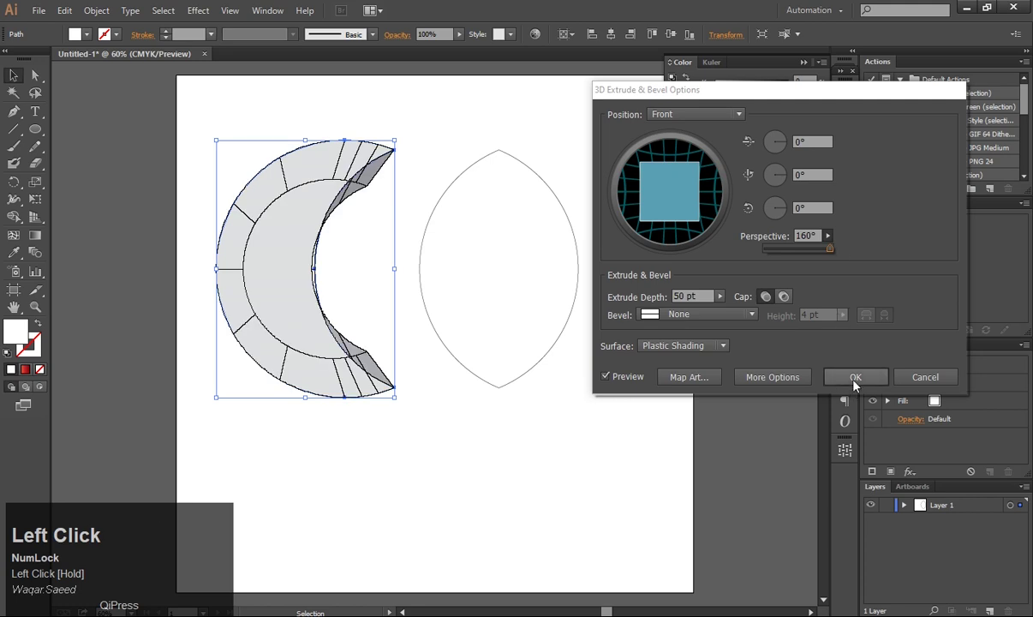
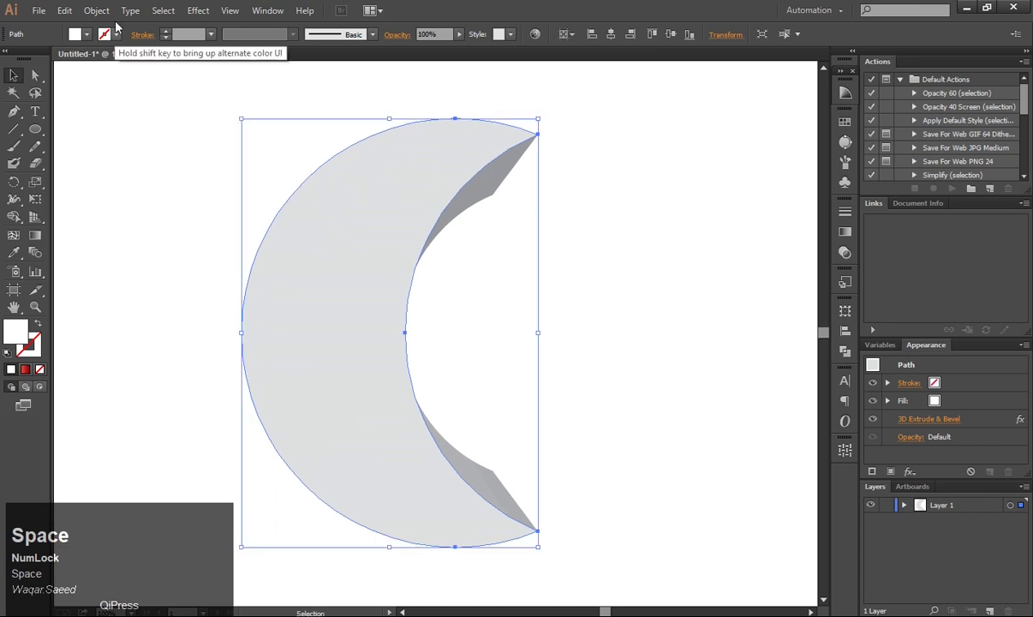
# Expand the crescent's 3D appearance into an editable group of flat paths.
pyautogui.click(110, 18)
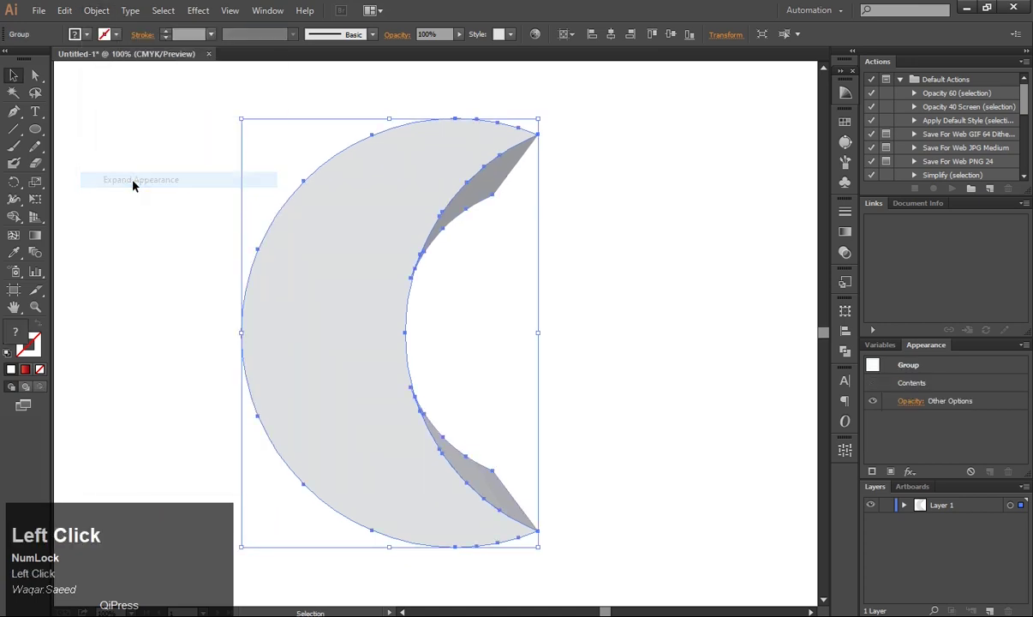
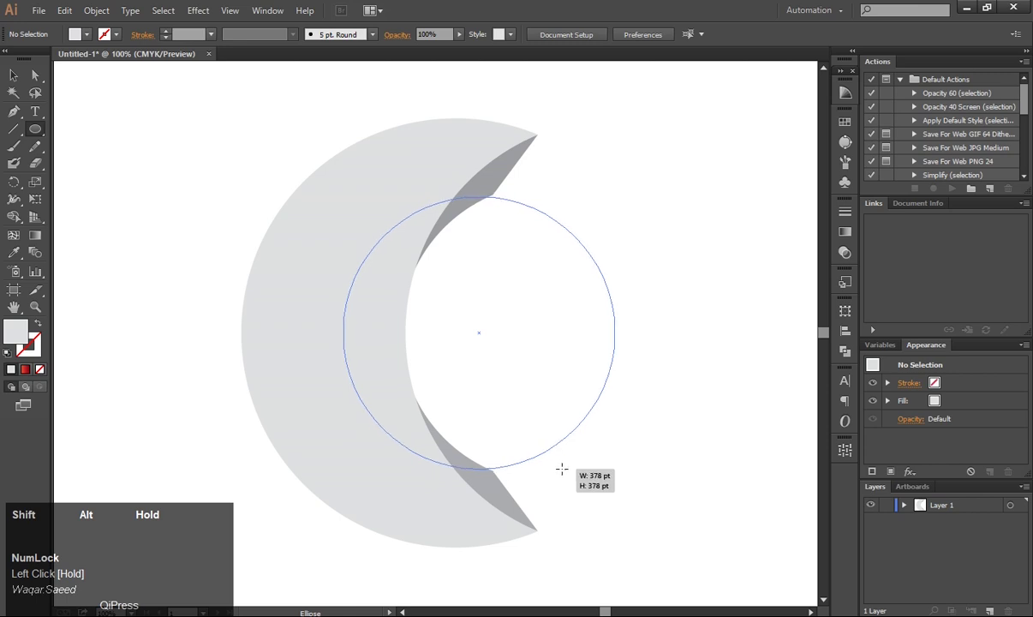
# Adjust the view while placing a light grey circle centred in the crescent's hollow.
pyautogui.scroll(3)
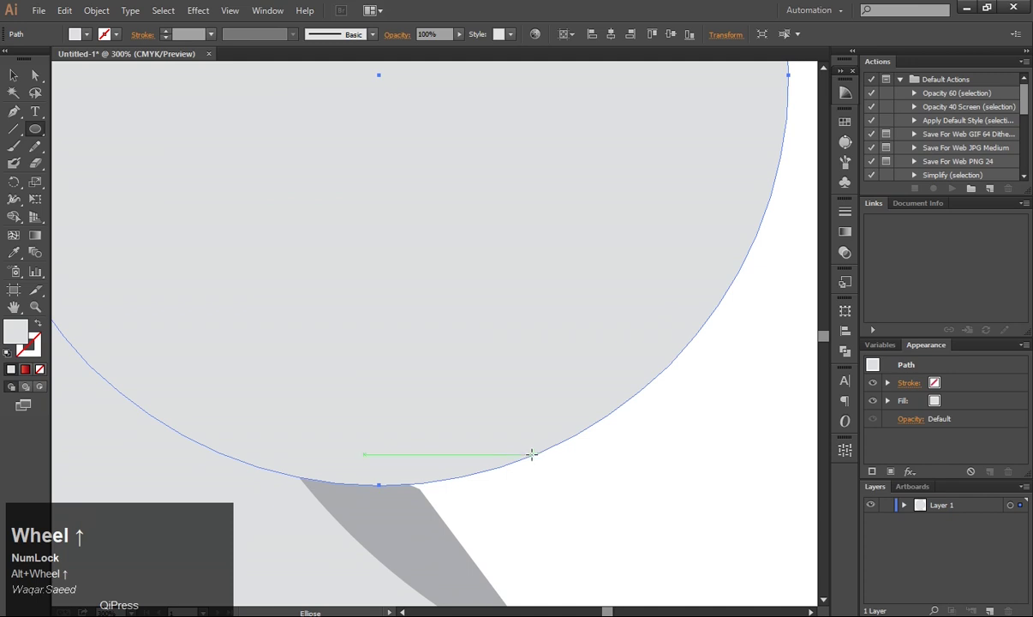
pyautogui.scroll(-3)
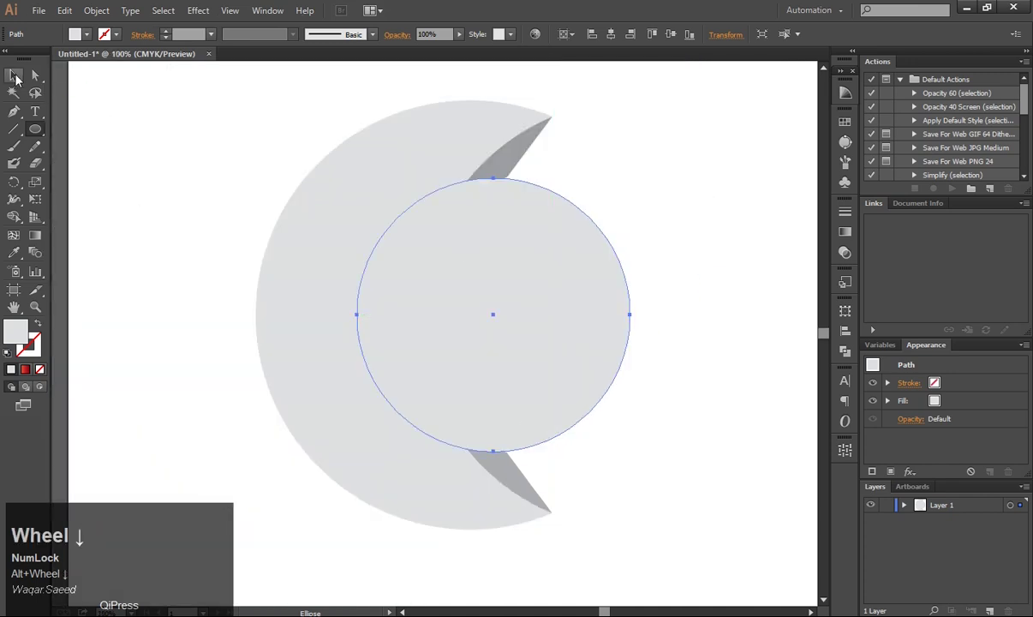
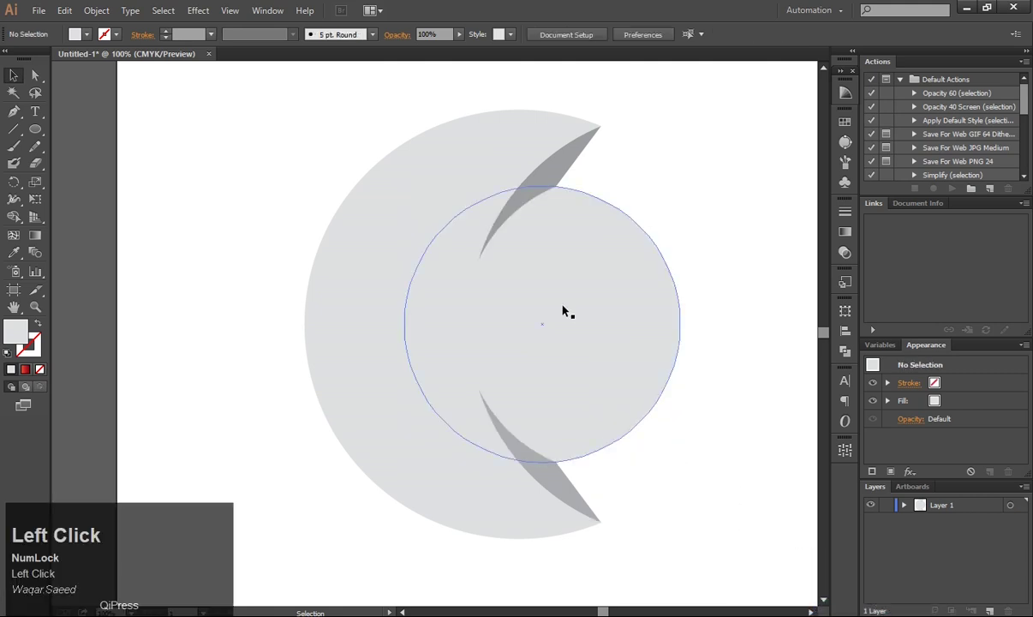
# Select the crescent's two blade shapes for the red gradient fill.
pyautogui.click(573, 493)
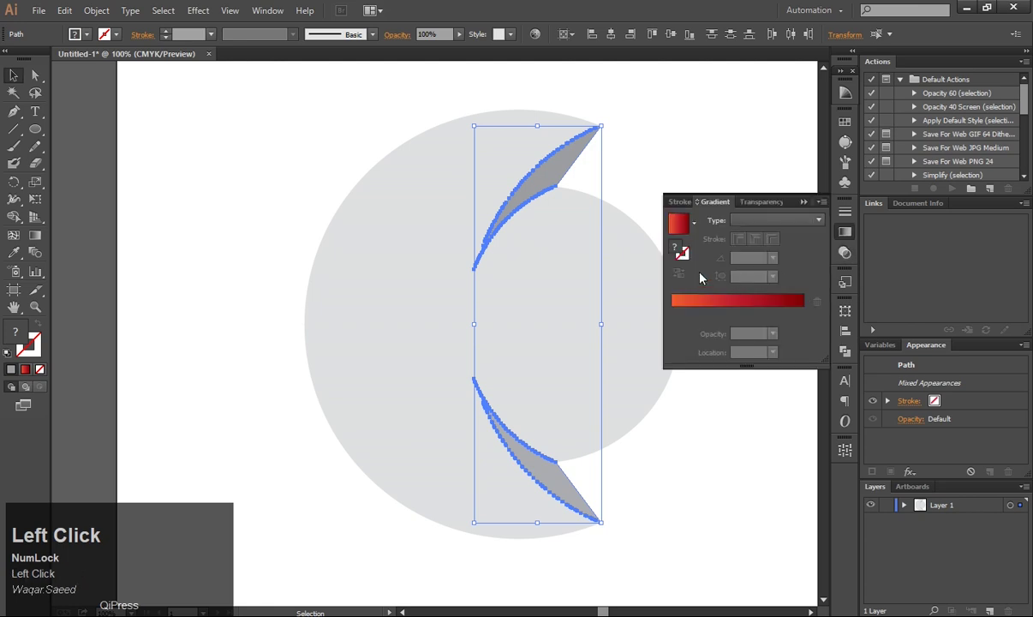
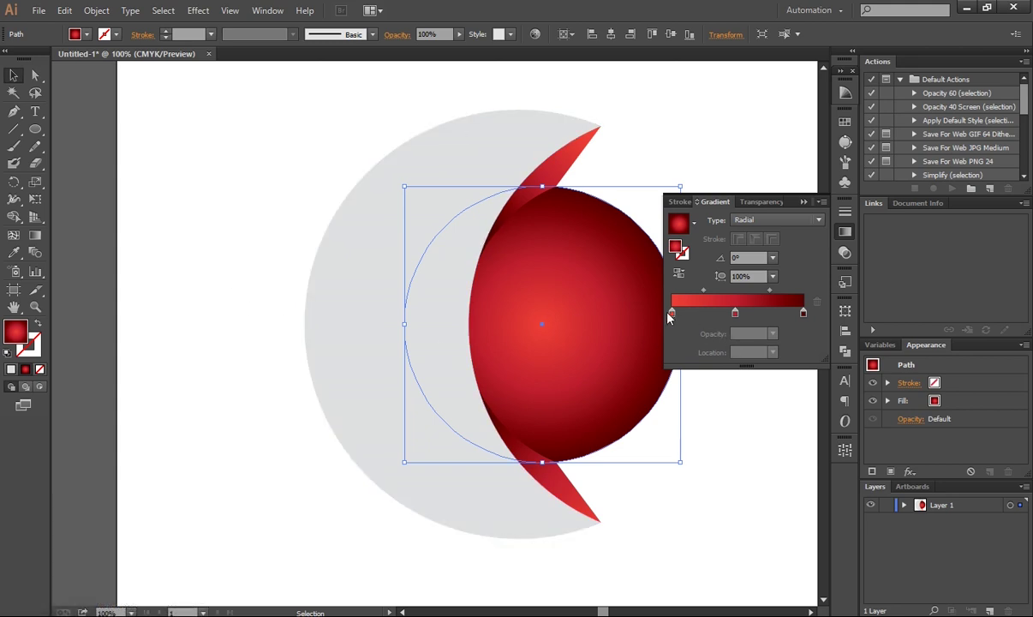
# Set the sphere's radial gradient centre stop to orange CMYK 0/66/85/0.
pyautogui.moveTo(676, 320); pyautogui.dragTo(200, 382)
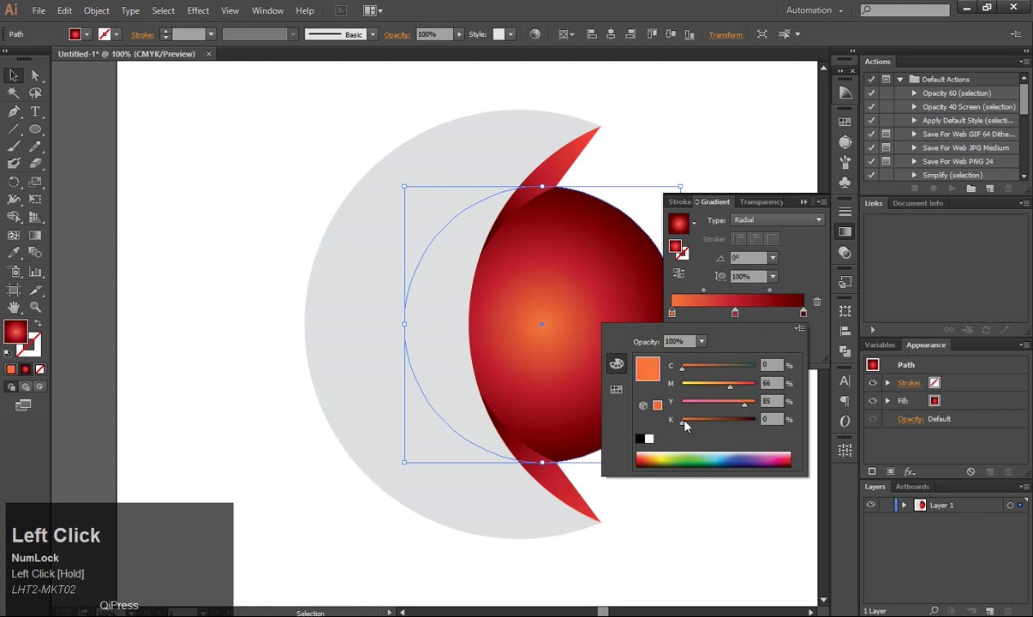
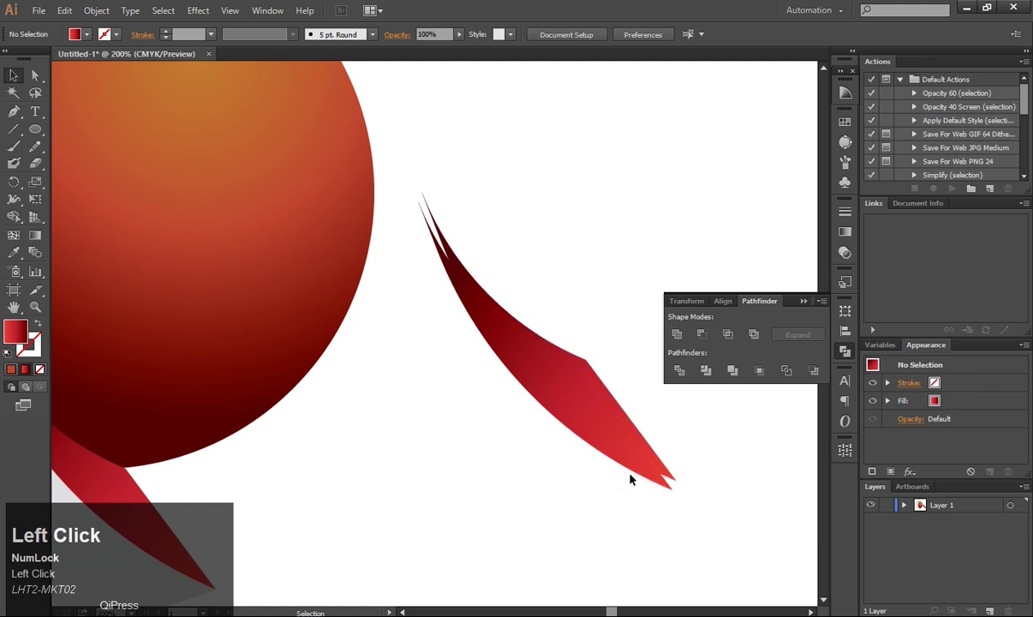
# Apply a linear white-to-black gradient at 143.1° to the inner-edge sliver.
pyautogui.moveTo(627, 347); pyautogui.dragTo(809, 304)
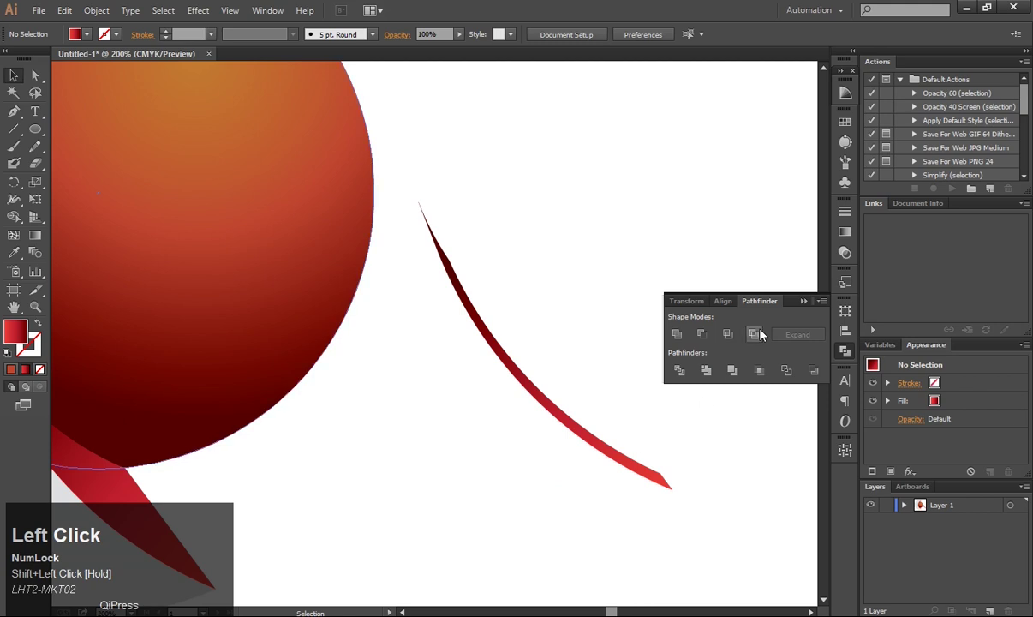
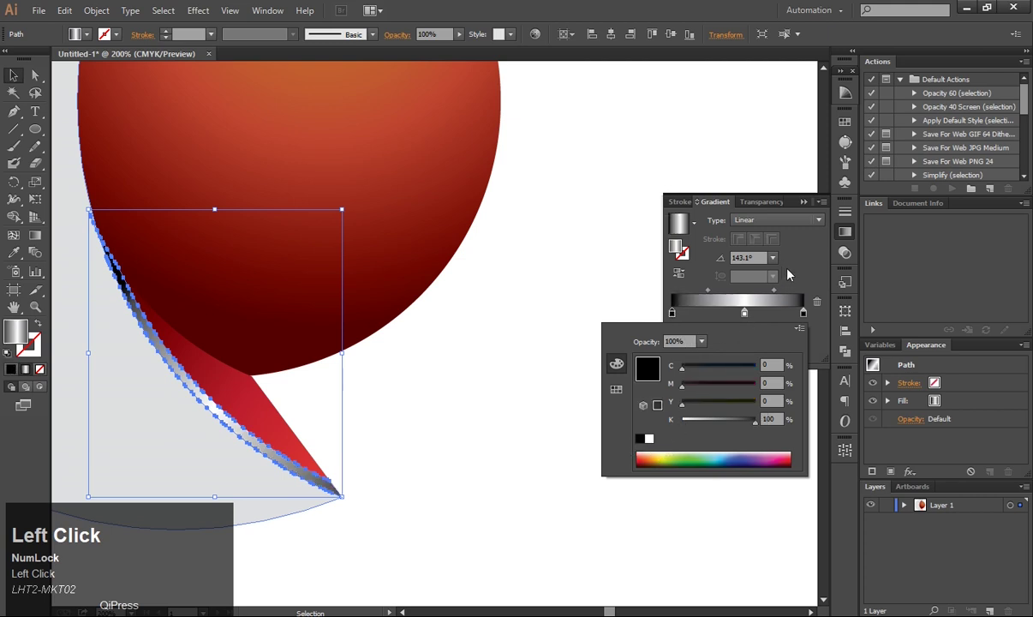
# Set end stops black, white stop near 50%, and move the midpoint to 32.04%.
pyautogui.click(825, 264)
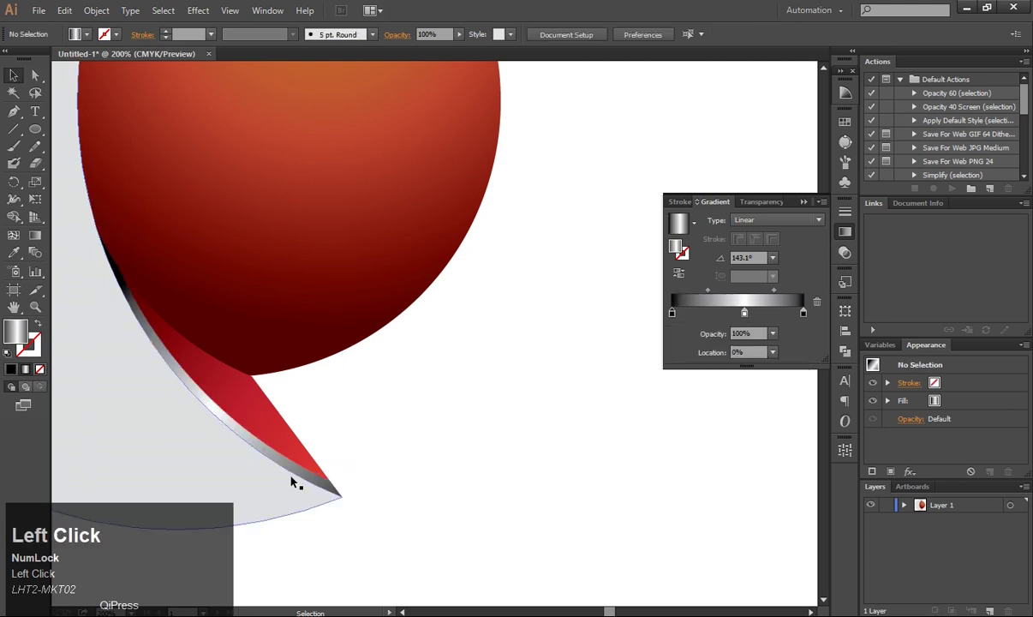
pyautogui.moveTo(300, 469); pyautogui.dragTo(558, 458)
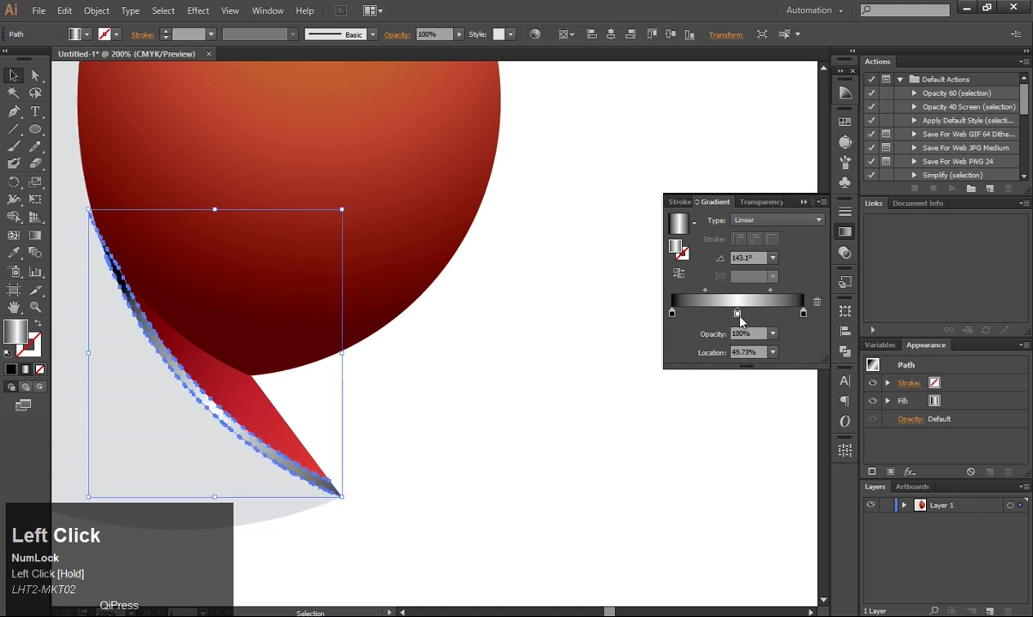
pyautogui.click(784, 296)
pyautogui.moveTo(770, 296); pyautogui.dragTo(708, 299)
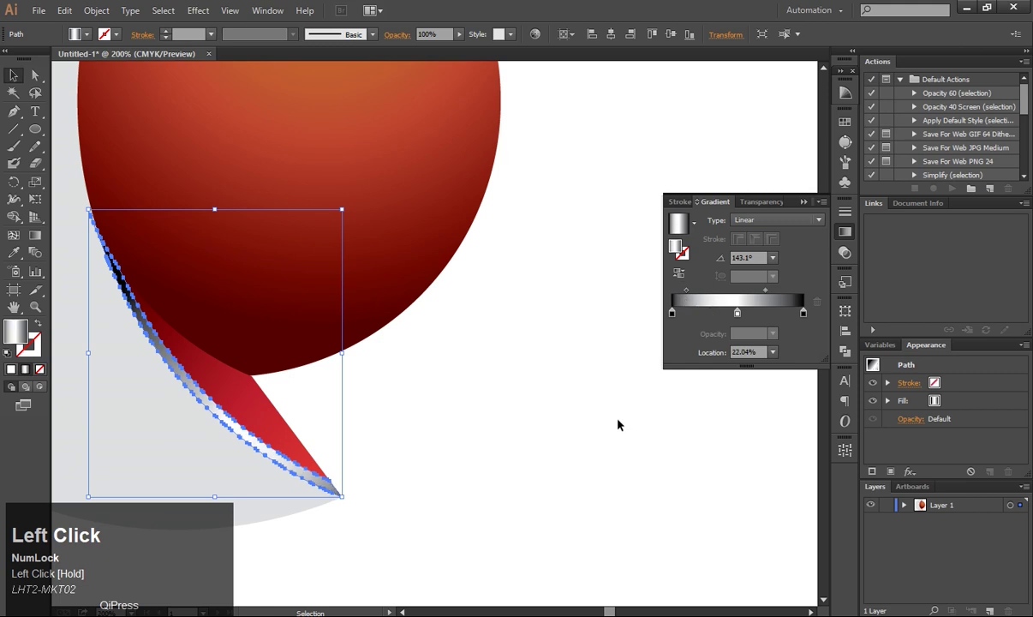
pyautogui.scroll(-3)
pyautogui.scroll(-3)
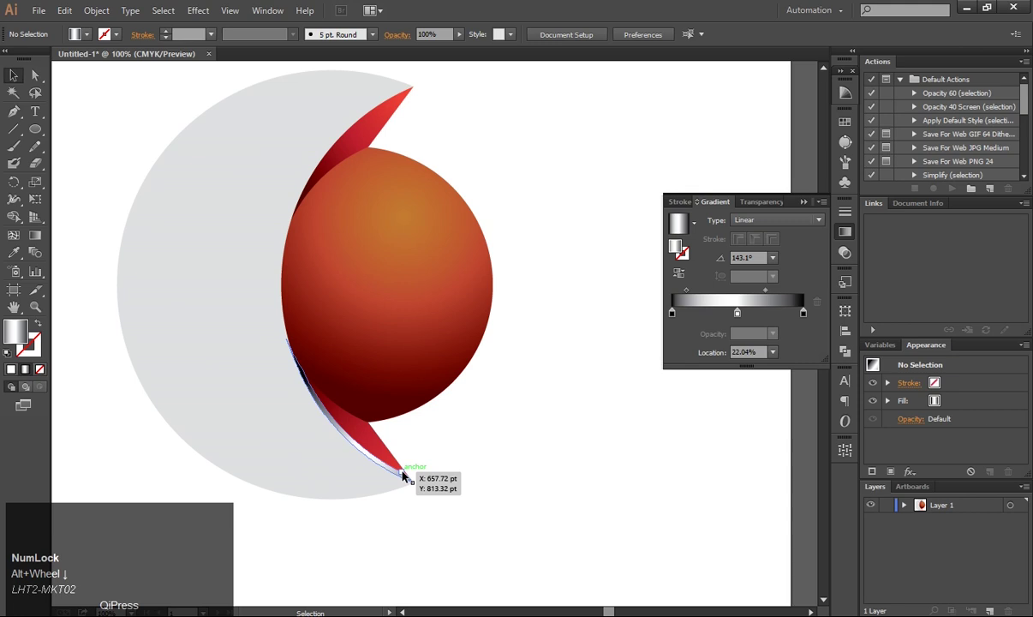
# Place a metallic sliver along the upper blade's edge and send it one step backward in stacking.
pyautogui.click(407, 475)
pyautogui.rightClick(407, 477)
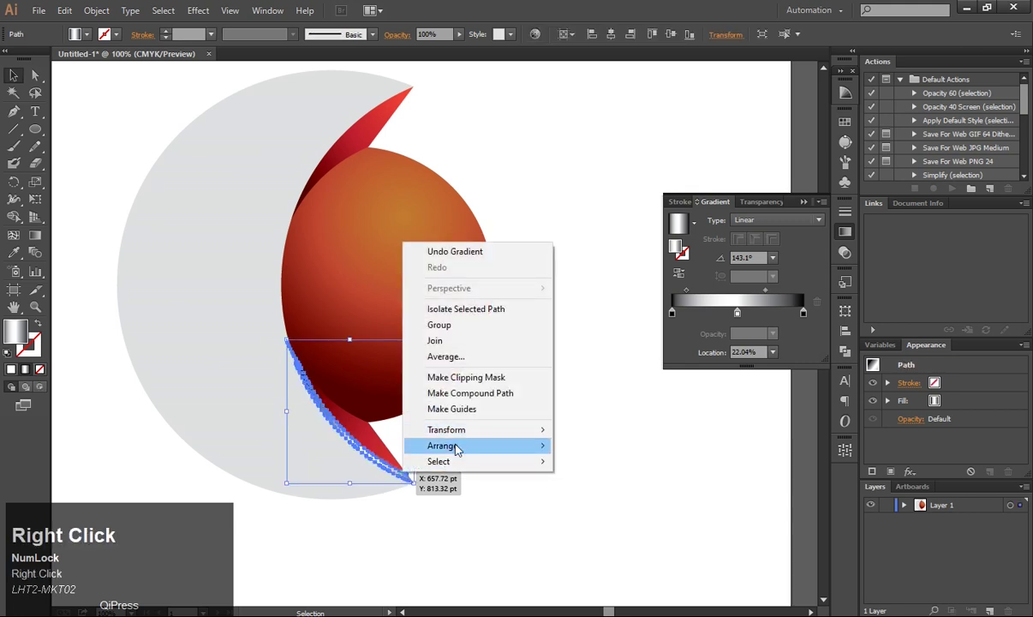
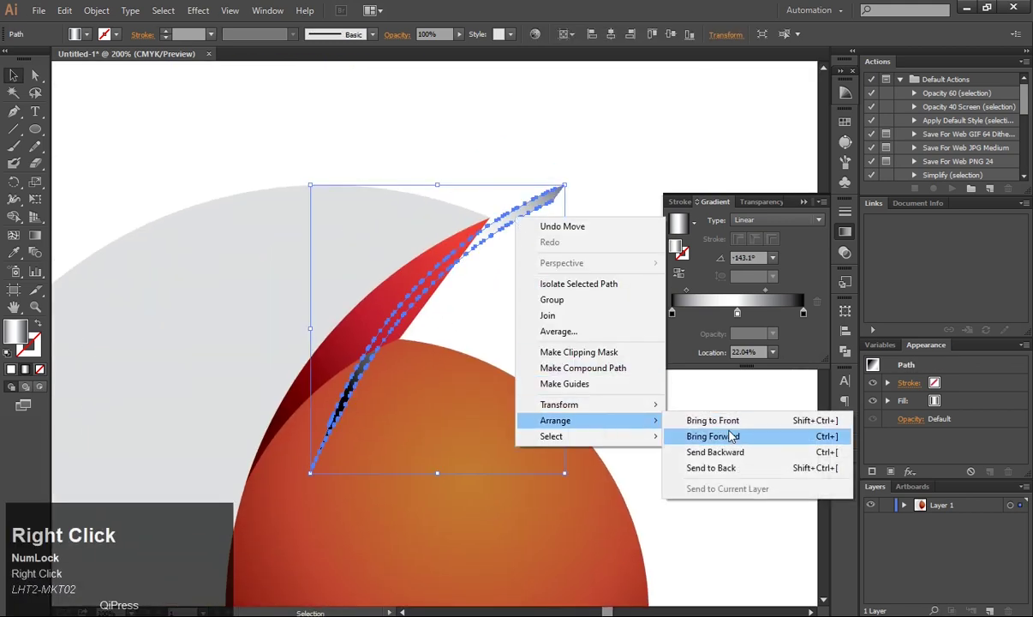
pyautogui.moveTo(736, 424); pyautogui.dragTo(574, 272)
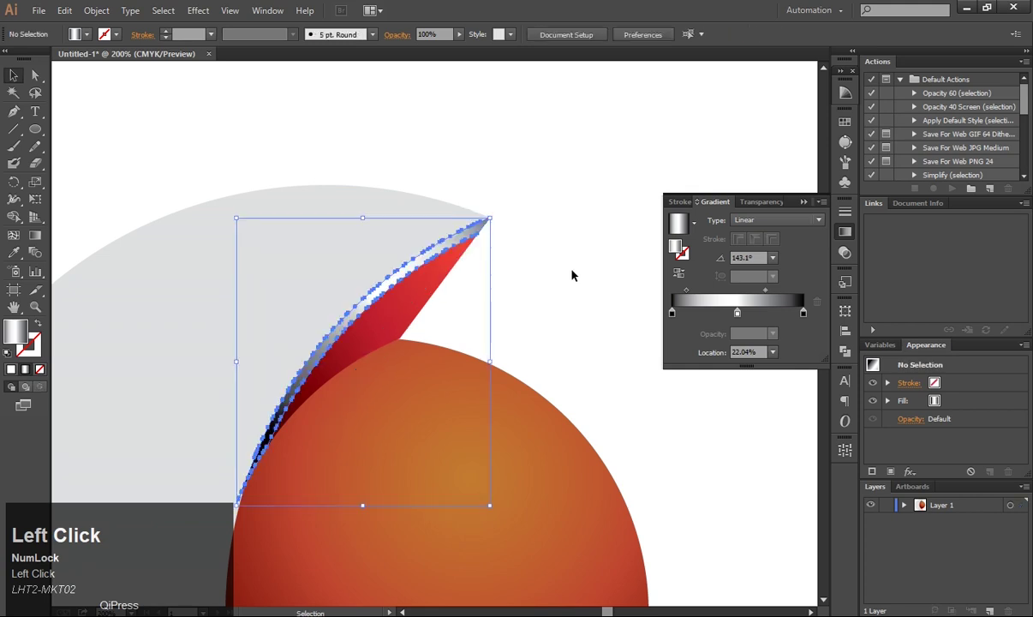
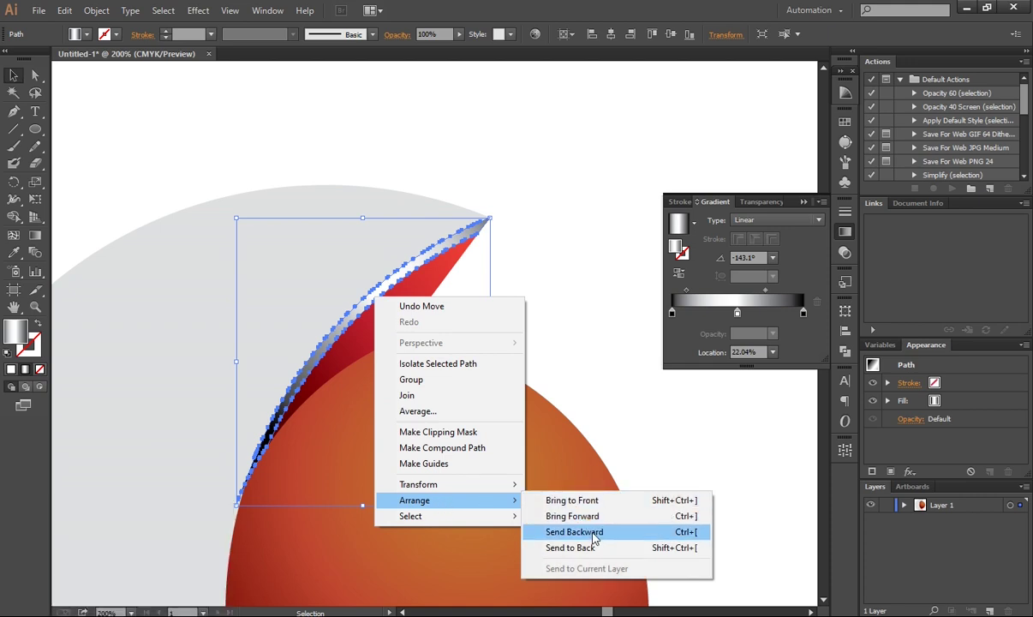
pyautogui.click(598, 534)
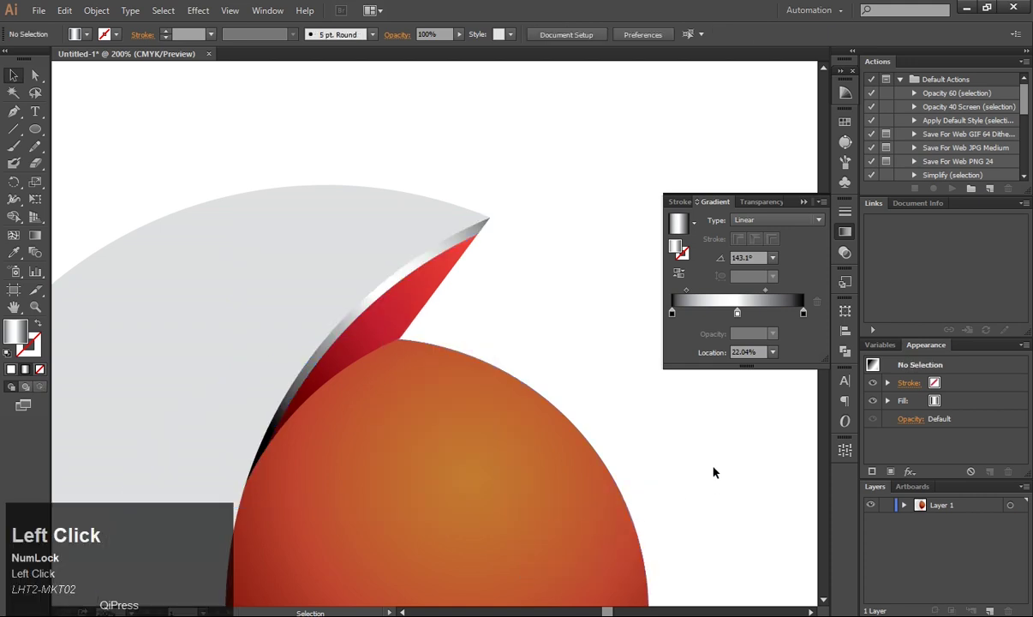
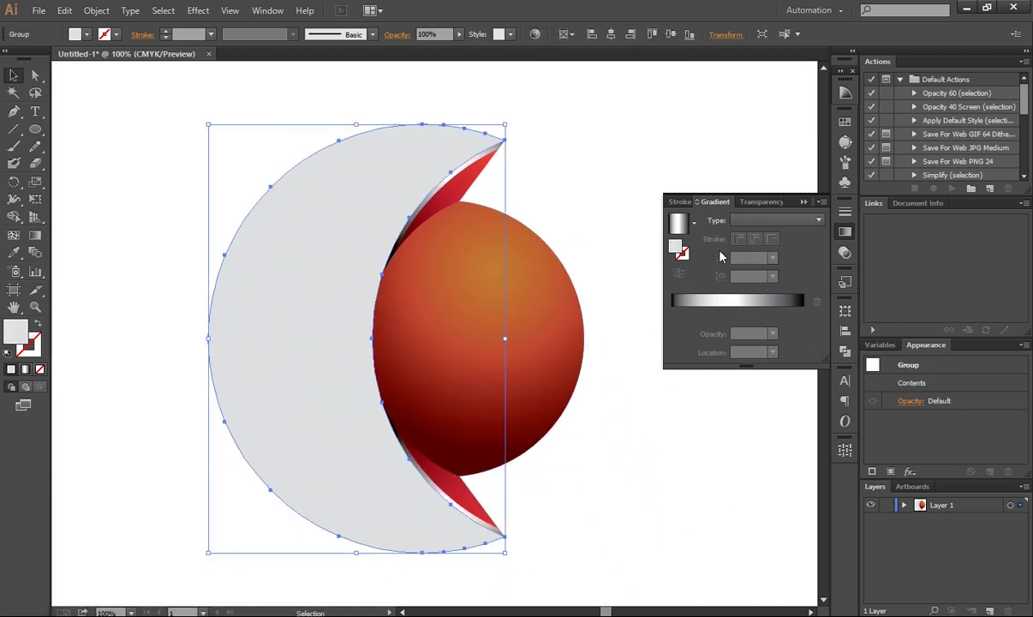
# Fill the crescent group with a linear white-to-black gradient at 0°, light left to dark right.
pyautogui.click(701, 229)
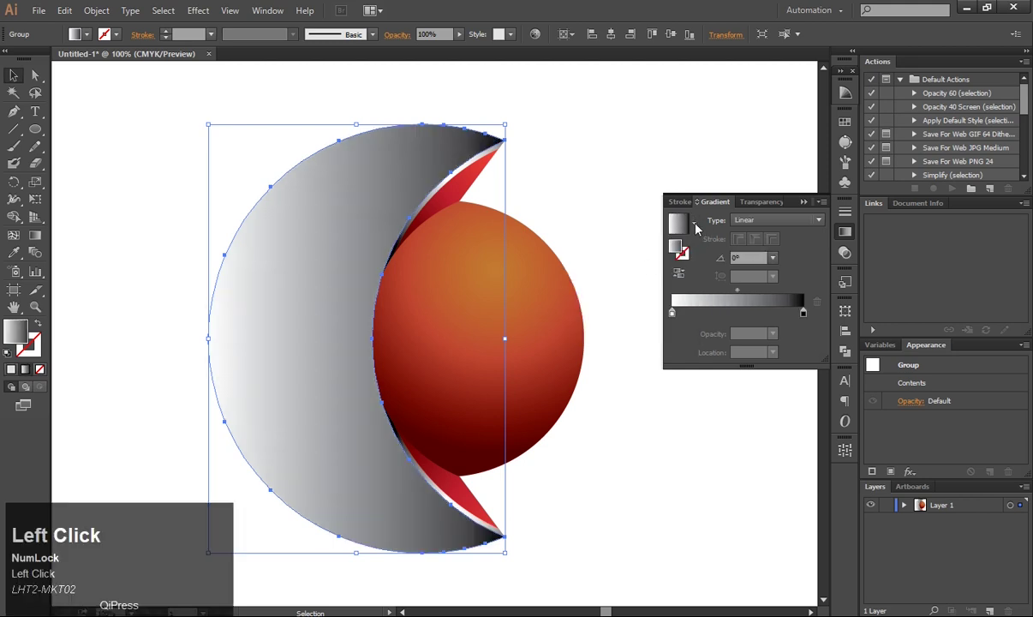
pyautogui.click(674, 320)
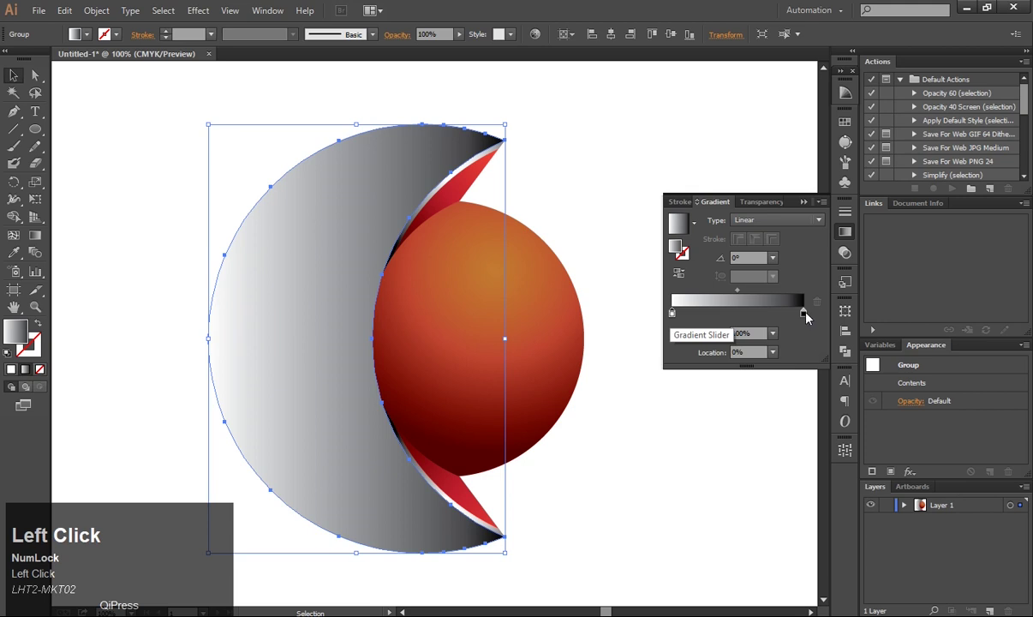
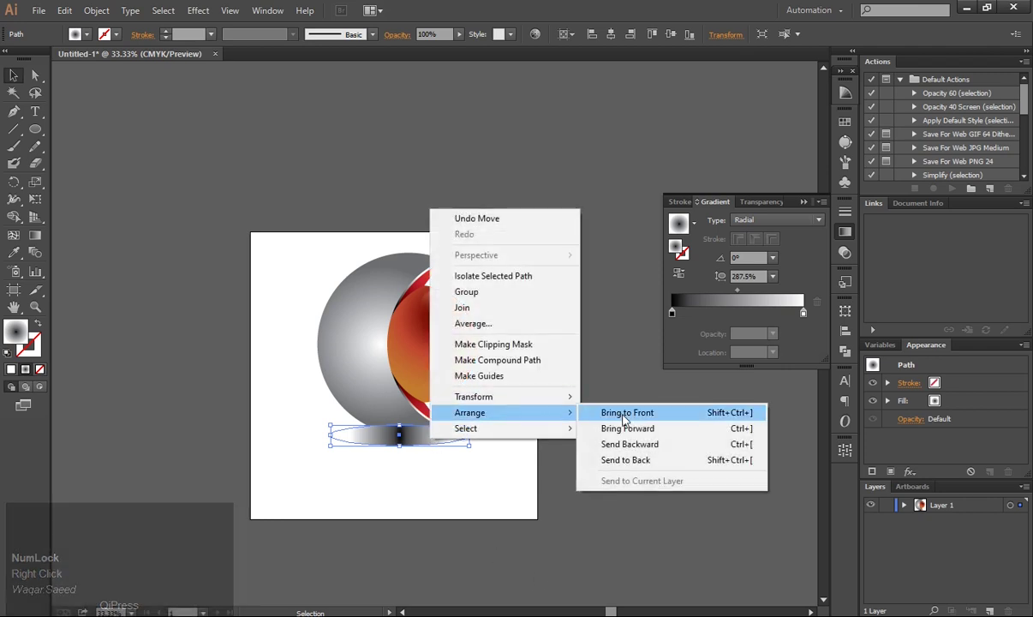
# Bring up the blur effects for the gradient ellipse sitting behind the logo.
pyautogui.click(626, 461)
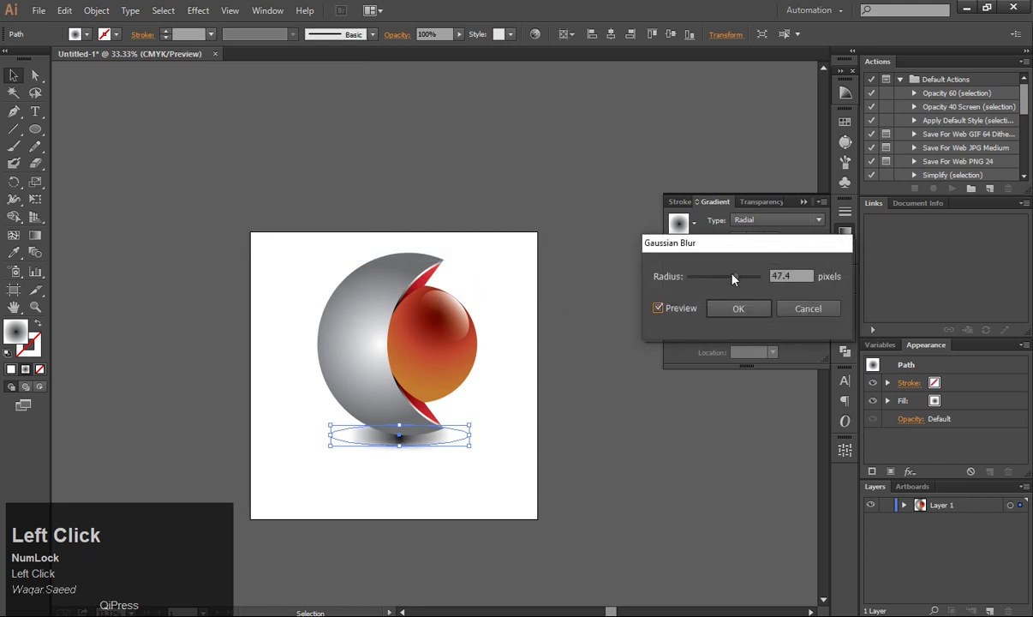
# Raise the ellipse's Gaussian Blur radius to about 56 pixels for a soft shadow.
pyautogui.moveTo(740, 281); pyautogui.dragTo(741, 318)
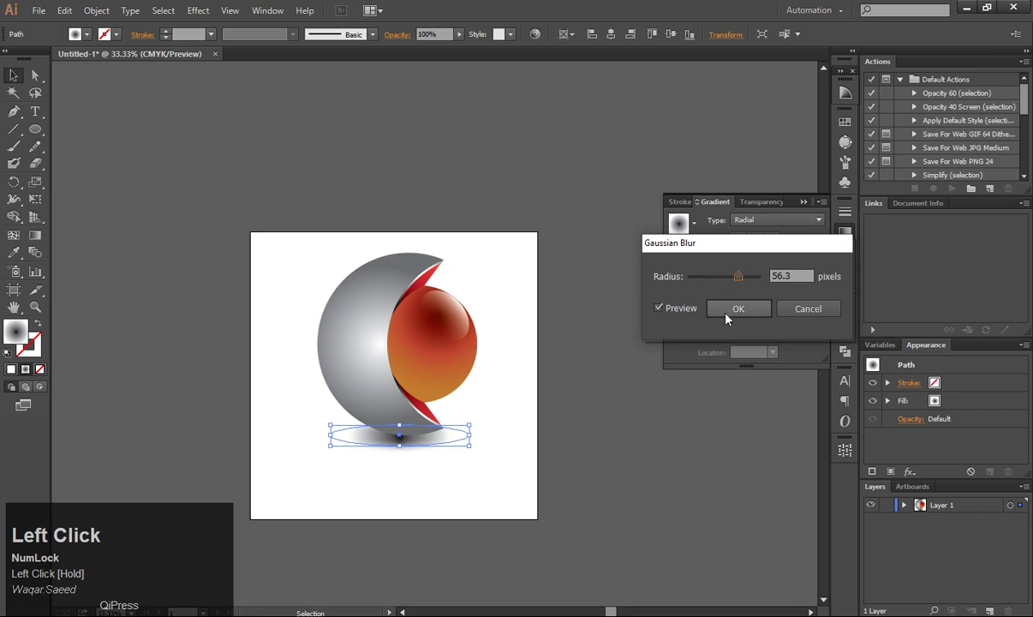